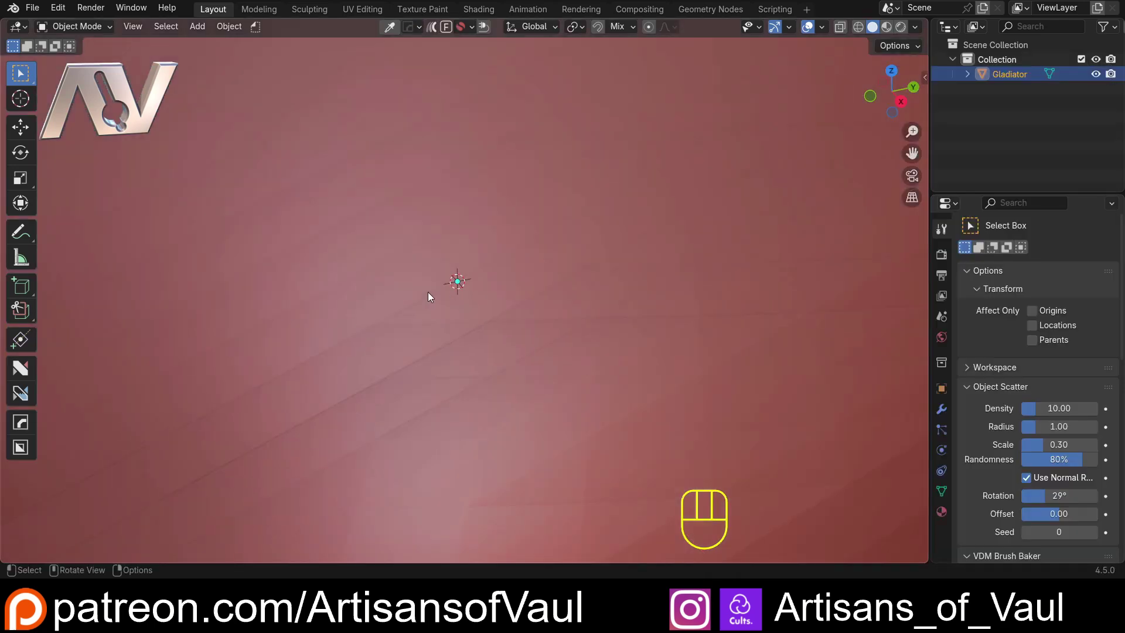
# Step: Orbit and frame the whole gladiator relief plate, viewed front-on and centred
pyautogui.moveTo(383, 264); pyautogui.dragTo(502, 241)
pyautogui.moveTo(456, 252); pyautogui.dragTo(451, 355)
pyautogui.moveTo(454, 341); pyautogui.dragTo(388, 329)
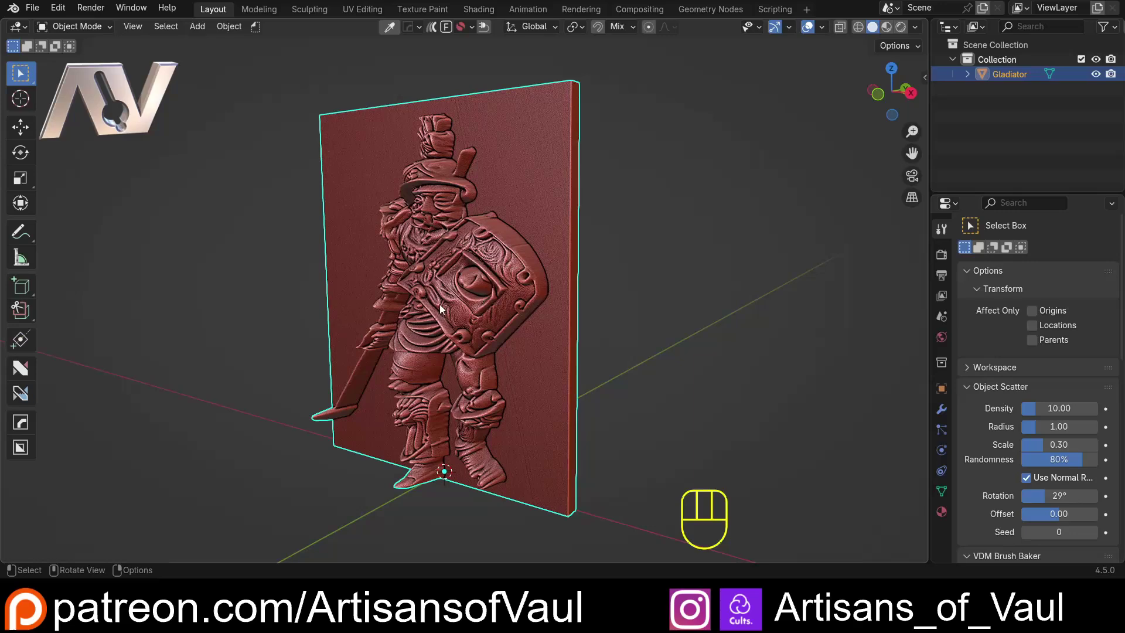
pyautogui.moveTo(492, 227); pyautogui.dragTo(394, 373)
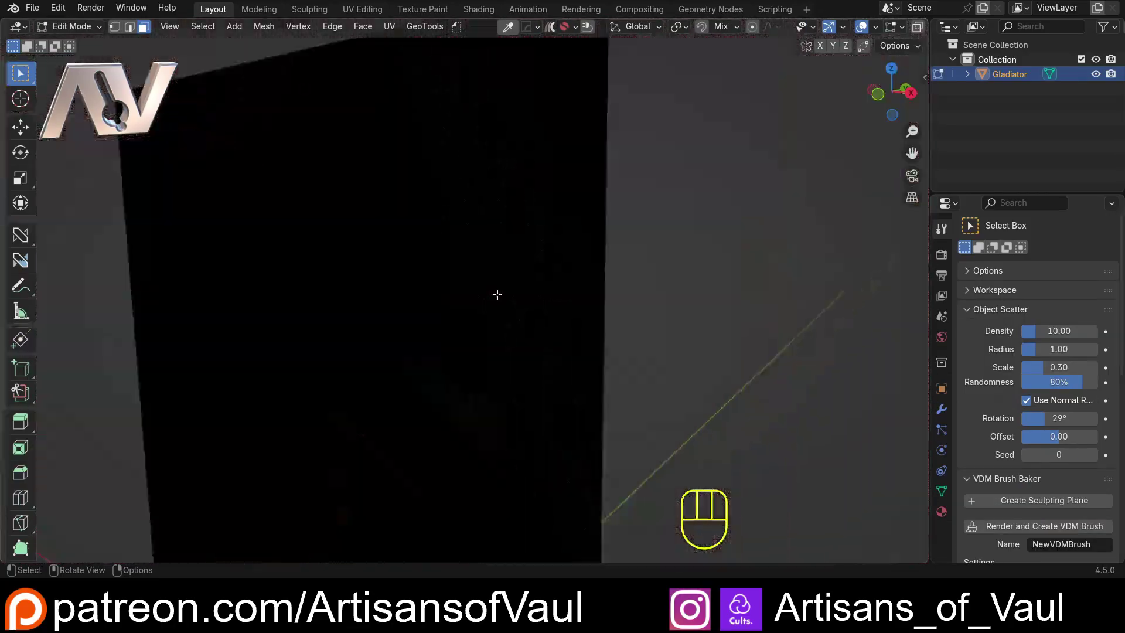
pyautogui.moveTo(360, 301); pyautogui.dragTo(422, 295)
pyautogui.moveTo(373, 303); pyautogui.dragTo(474, 289)
pyautogui.middleClick(452, 299)
pyautogui.middleClick(450, 293)
pyautogui.moveTo(454, 285); pyautogui.dragTo(475, 227)
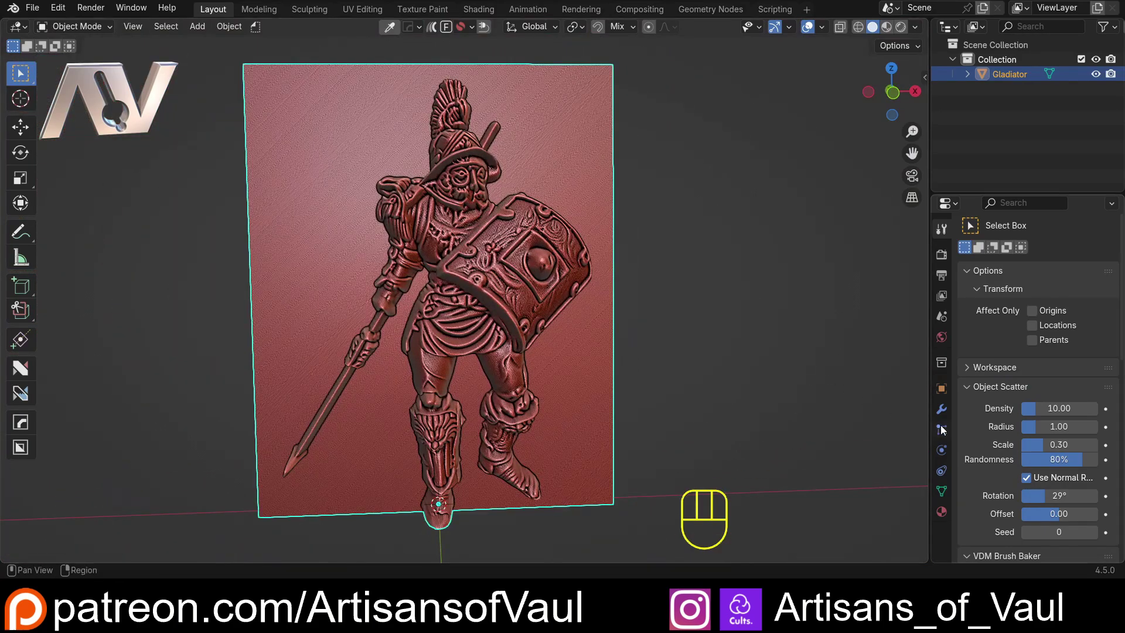
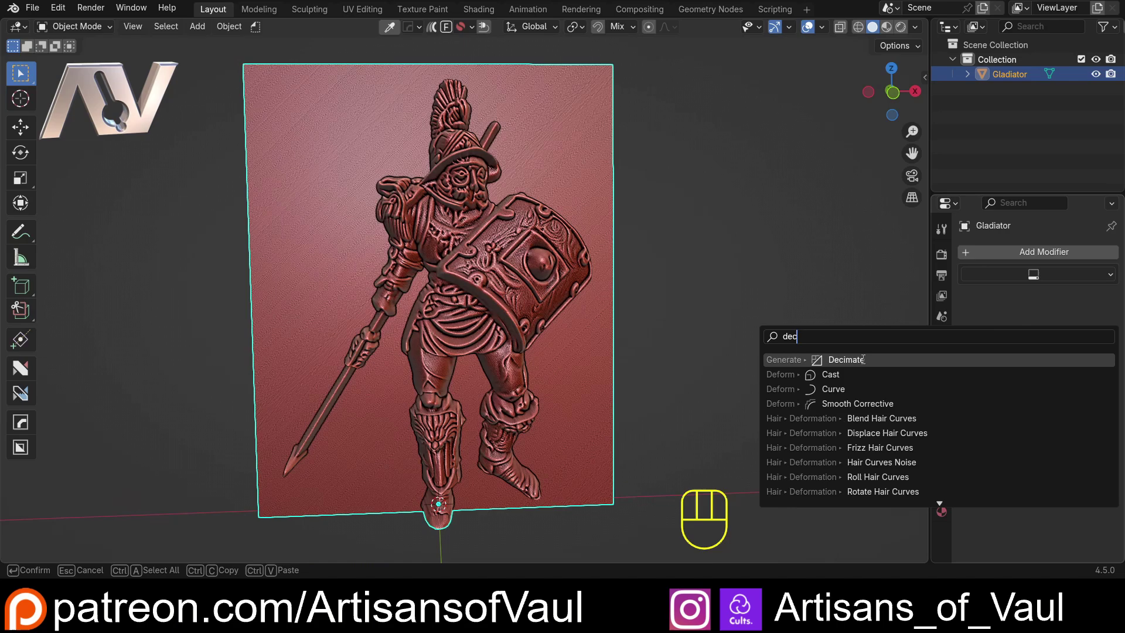
# Step: Apply a Decimate modifier at Collapse Ratio 0.2, leaving about 504,000 faces
pyautogui.moveTo(569, 198); pyautogui.dragTo(502, 208)
pyautogui.moveTo(498, 204); pyautogui.dragTo(475, 296)
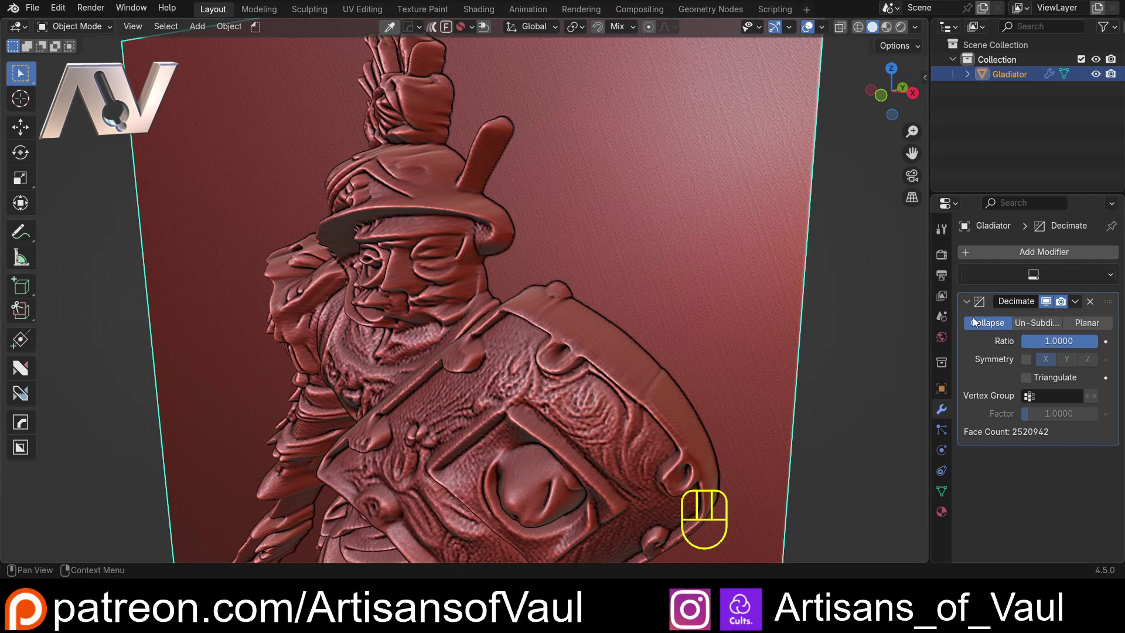
pyautogui.moveTo(1060, 345); pyautogui.dragTo(687, 326)
pyautogui.moveTo(585, 305); pyautogui.dragTo(513, 303)
pyautogui.moveTo(527, 311); pyautogui.dragTo(604, 319)
pyautogui.moveTo(565, 313); pyautogui.dragTo(520, 418)
pyautogui.click(568, 344)
pyautogui.moveTo(555, 342); pyautogui.dragTo(609, 272)
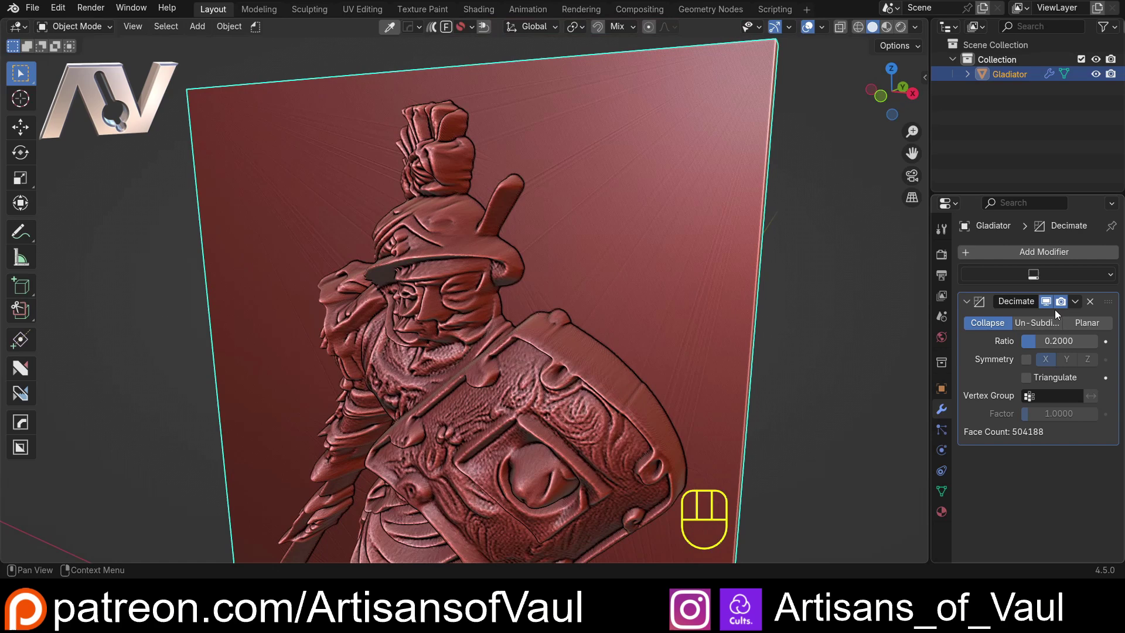
pyautogui.moveTo(1081, 307); pyautogui.dragTo(613, 232)
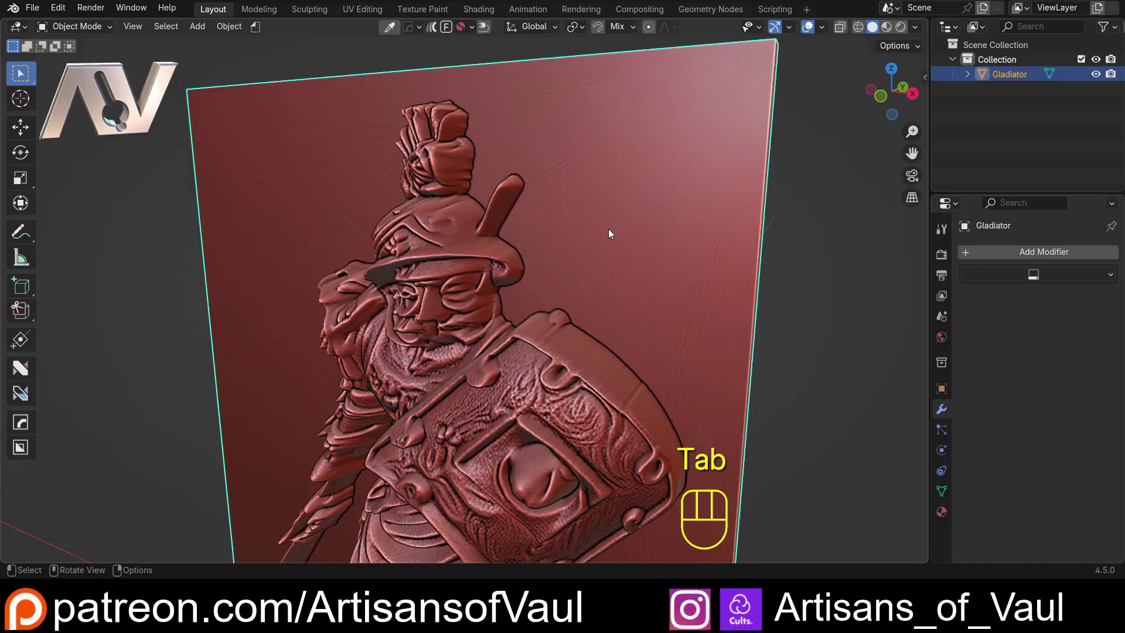
pyautogui.middleClick(649, 221)
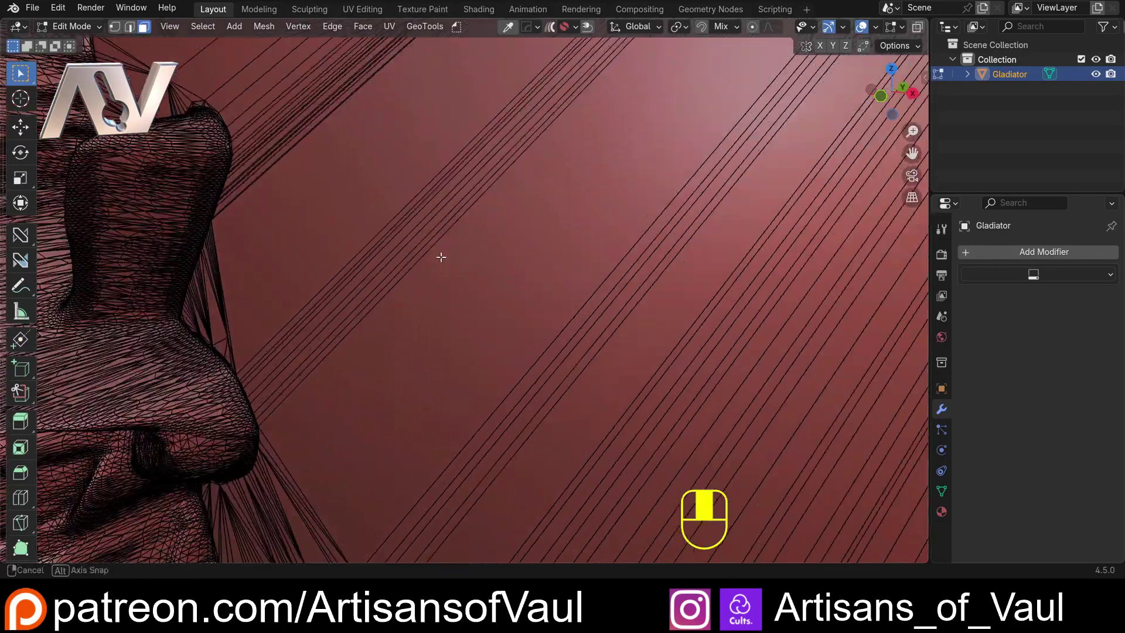
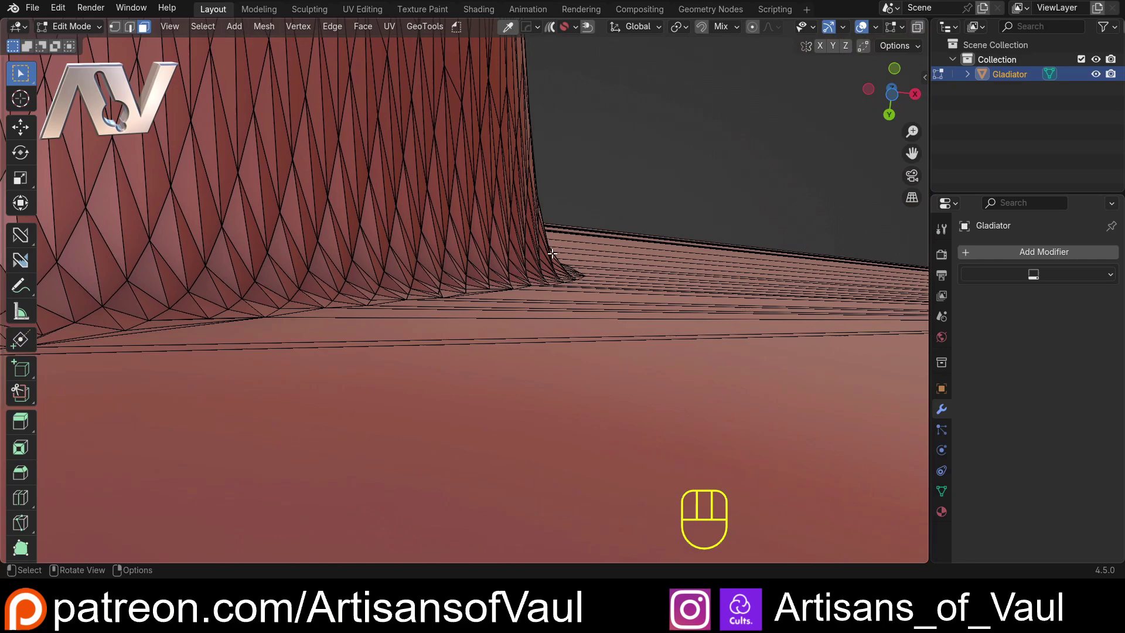
pyautogui.moveTo(550, 236); pyautogui.dragTo(470, 399)
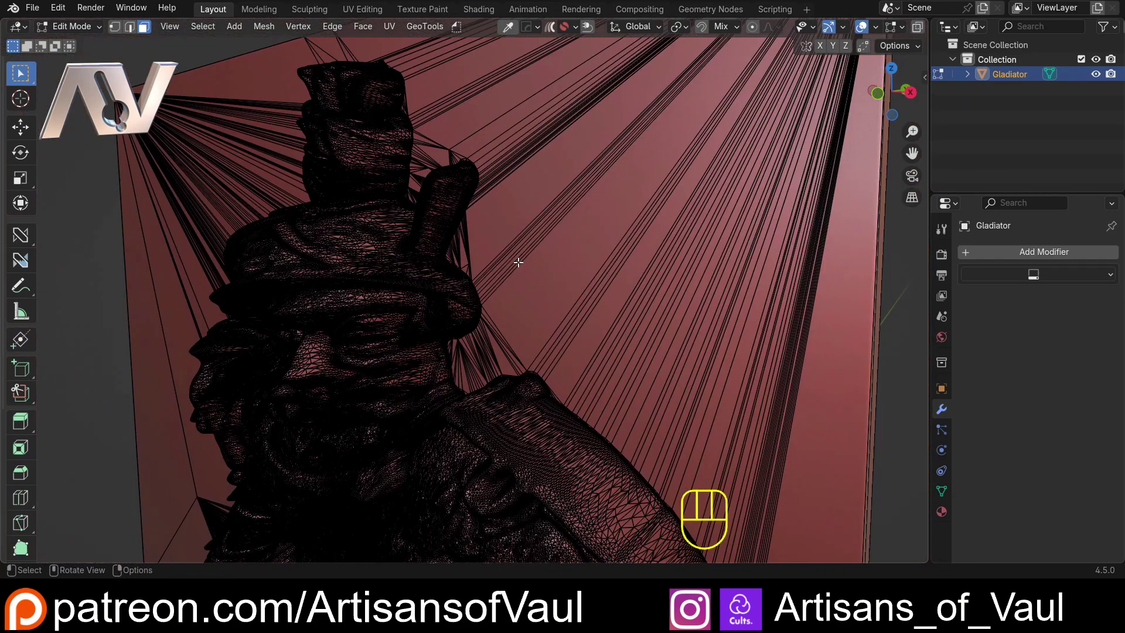
pyautogui.moveTo(512, 264); pyautogui.dragTo(434, 287)
pyautogui.moveTo(487, 324); pyautogui.dragTo(474, 206)
pyautogui.moveTo(513, 281); pyautogui.dragTo(461, 376)
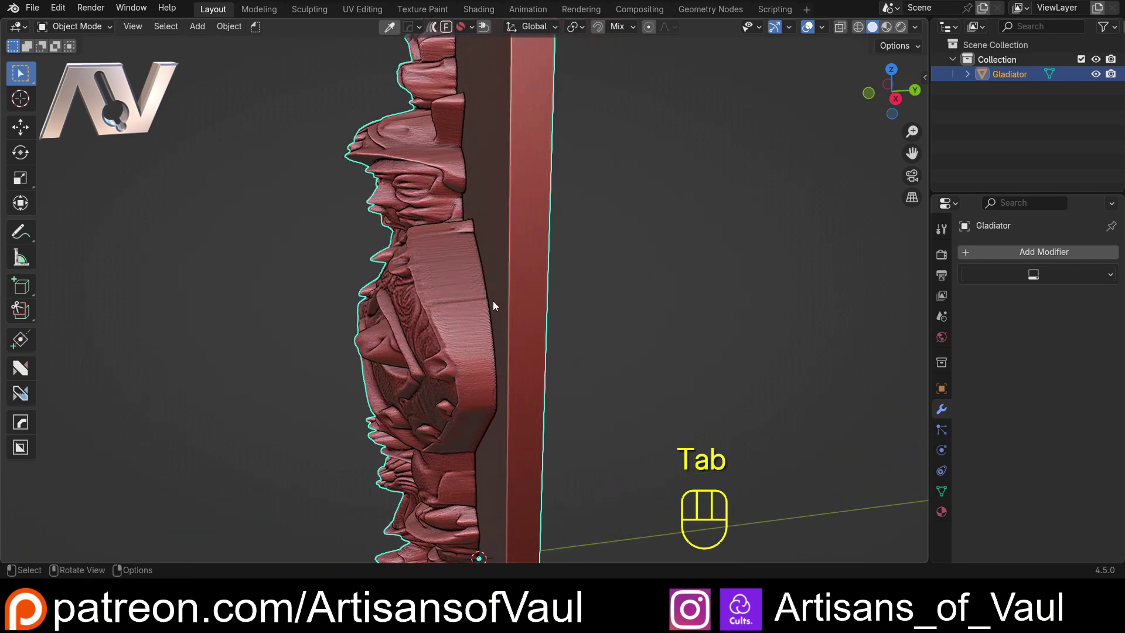
# Step: Switch to a straight side view showing the relief's full height
pyautogui.moveTo(470, 251); pyautogui.dragTo(458, 252)
pyautogui.moveTo(434, 217); pyautogui.dragTo(422, 388)
pyautogui.moveTo(438, 238); pyautogui.dragTo(497, 238)
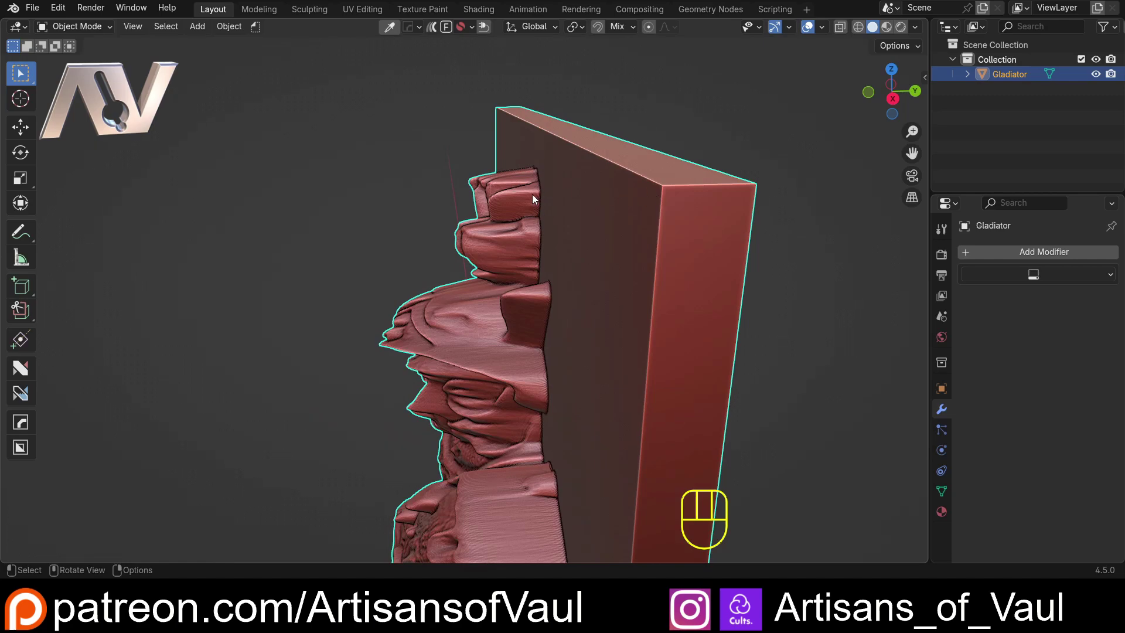
pyautogui.click(896, 108)
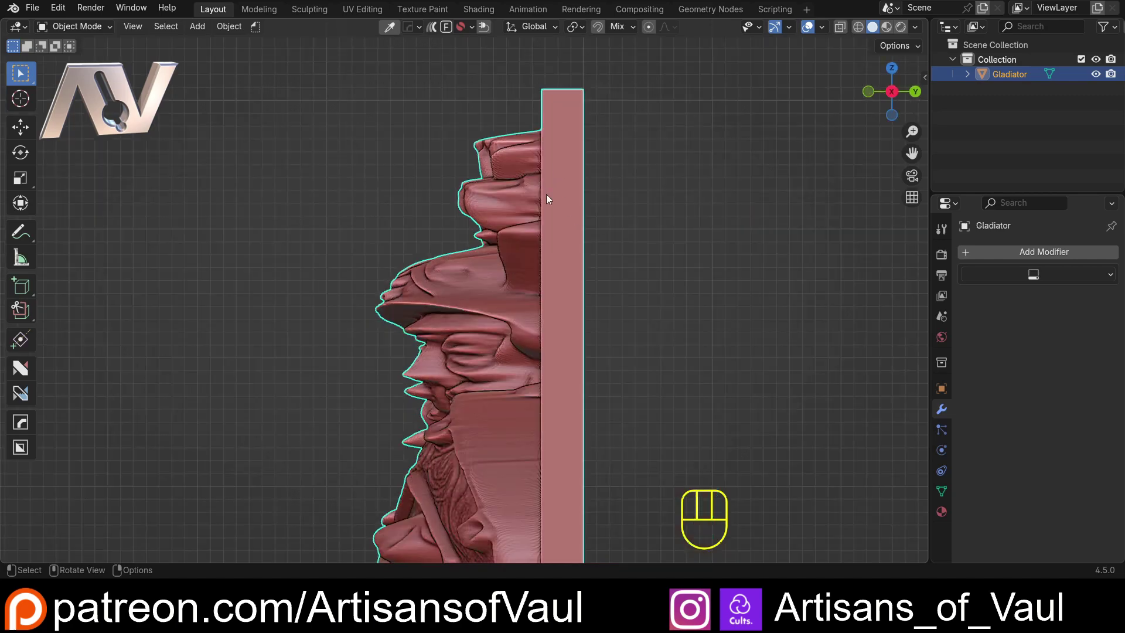
pyautogui.moveTo(538, 222); pyautogui.dragTo(524, 91)
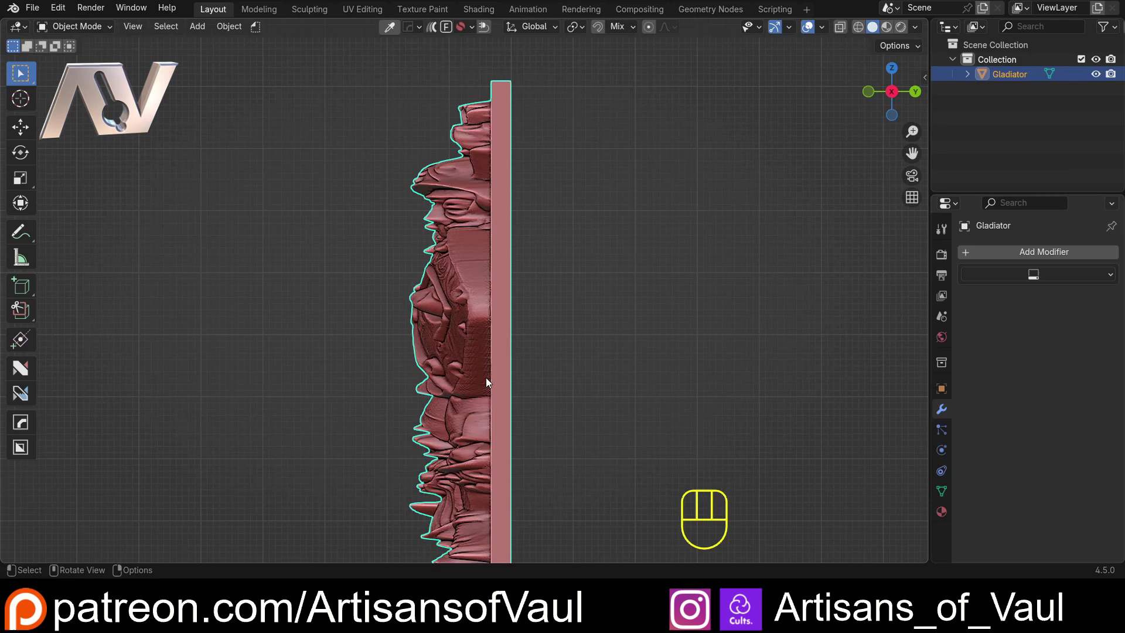
# Step: Add a cube and scale it up to about 46 times its size
pyautogui.moveTo(484, 256); pyautogui.dragTo(470, 383)
pyautogui.moveTo(471, 351); pyautogui.dragTo(474, 211)
pyautogui.click(408, 266)
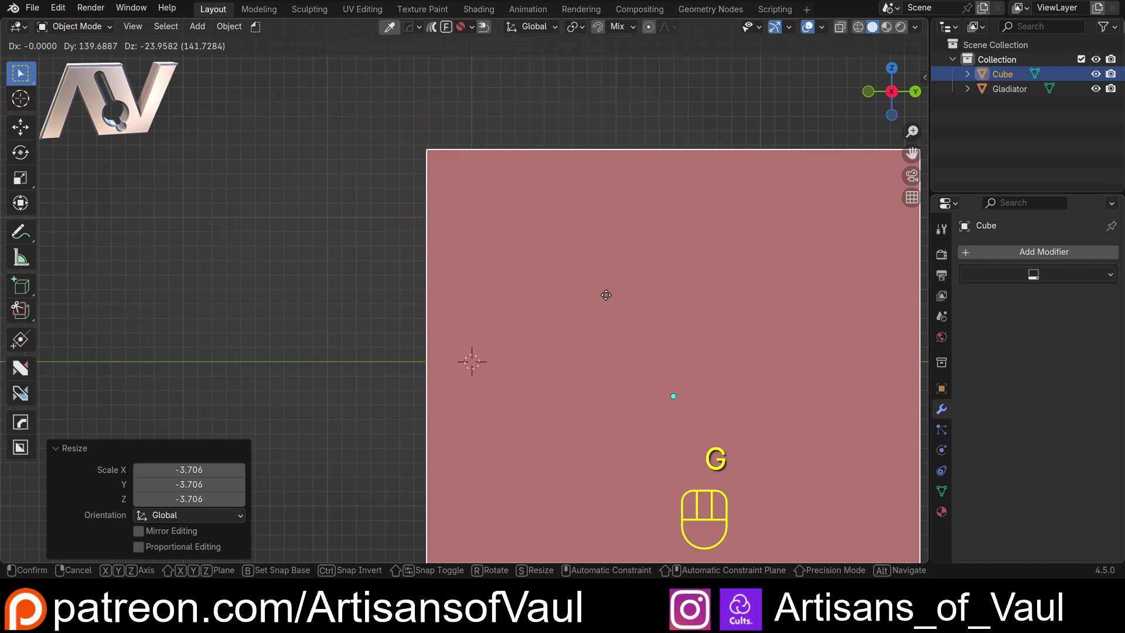
# Step: Move the cube along Y and Z so its face lines up with the figure's back
pyautogui.moveTo(504, 233); pyautogui.dragTo(516, 385)
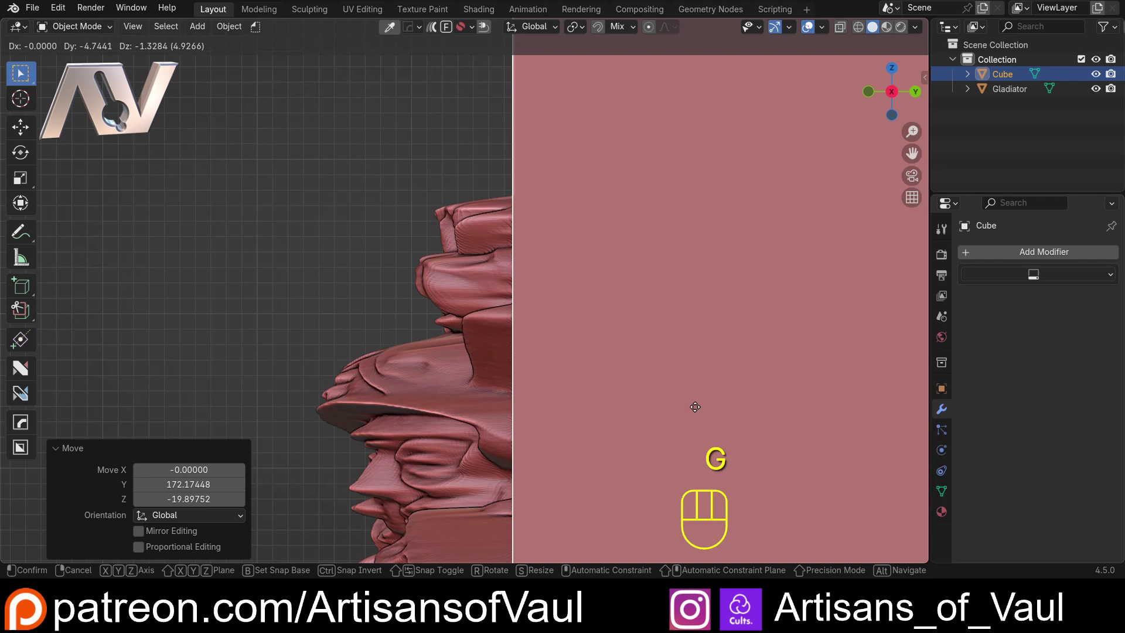
pyautogui.moveTo(558, 215); pyautogui.dragTo(459, 320)
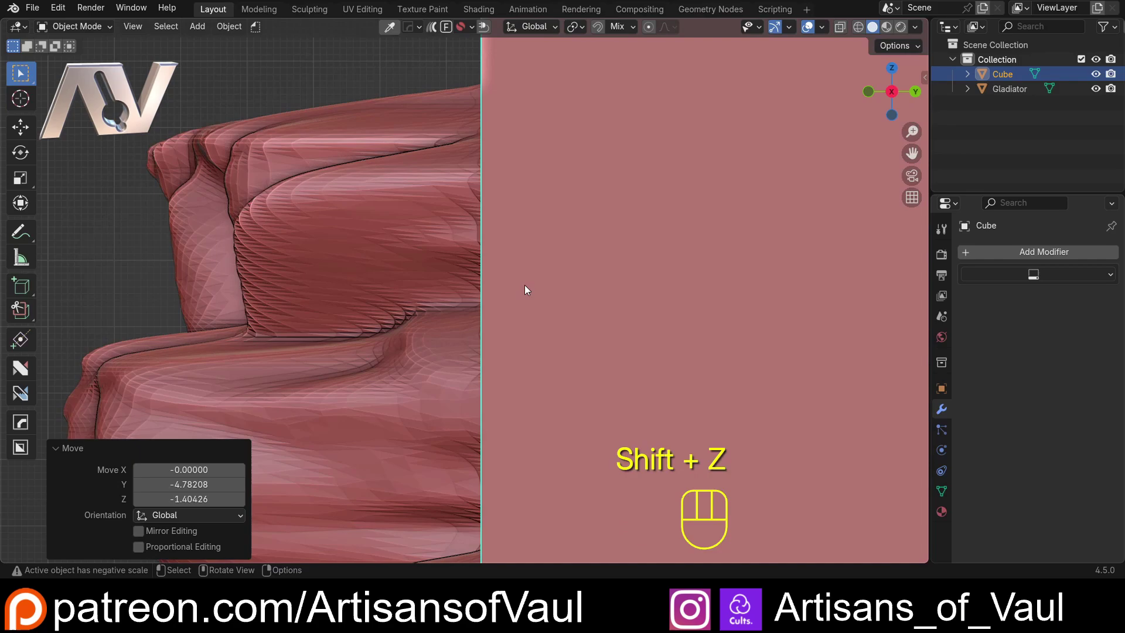
pyautogui.moveTo(467, 316); pyautogui.dragTo(476, 205)
pyautogui.moveTo(439, 230); pyautogui.dragTo(518, 230)
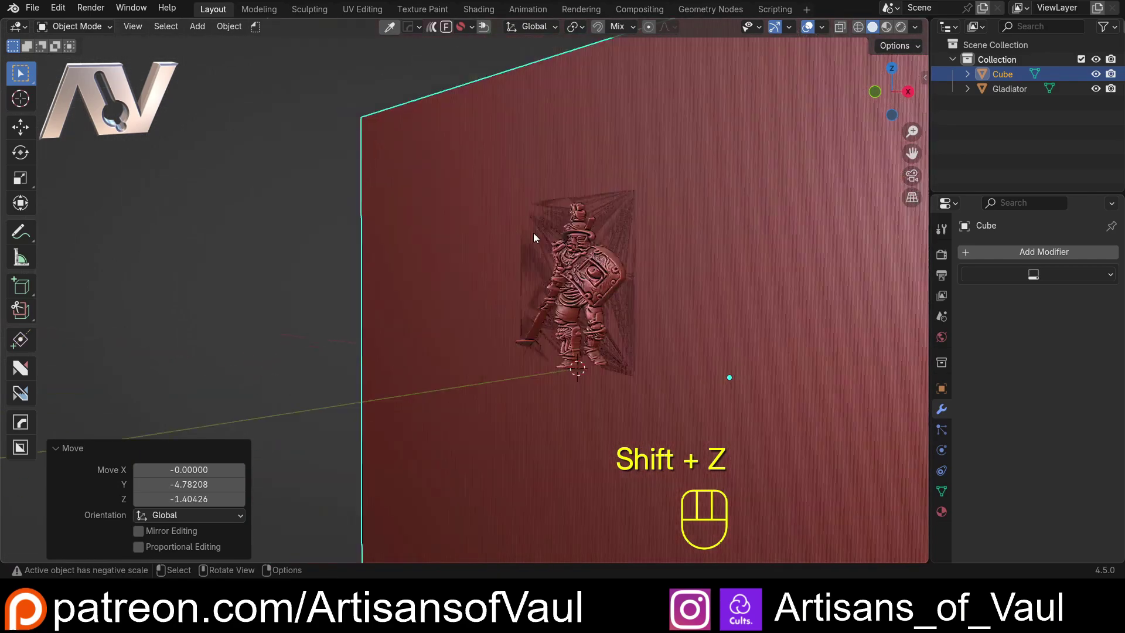
# Step: Inspect where the cube meets the figure and give the Gladiator a Difference Boolean modifier
pyautogui.moveTo(617, 264); pyautogui.dragTo(468, 259)
pyautogui.moveTo(484, 255); pyautogui.dragTo(418, 256)
pyautogui.middleClick(316, 250)
pyautogui.moveTo(606, 335); pyautogui.dragTo(572, 314)
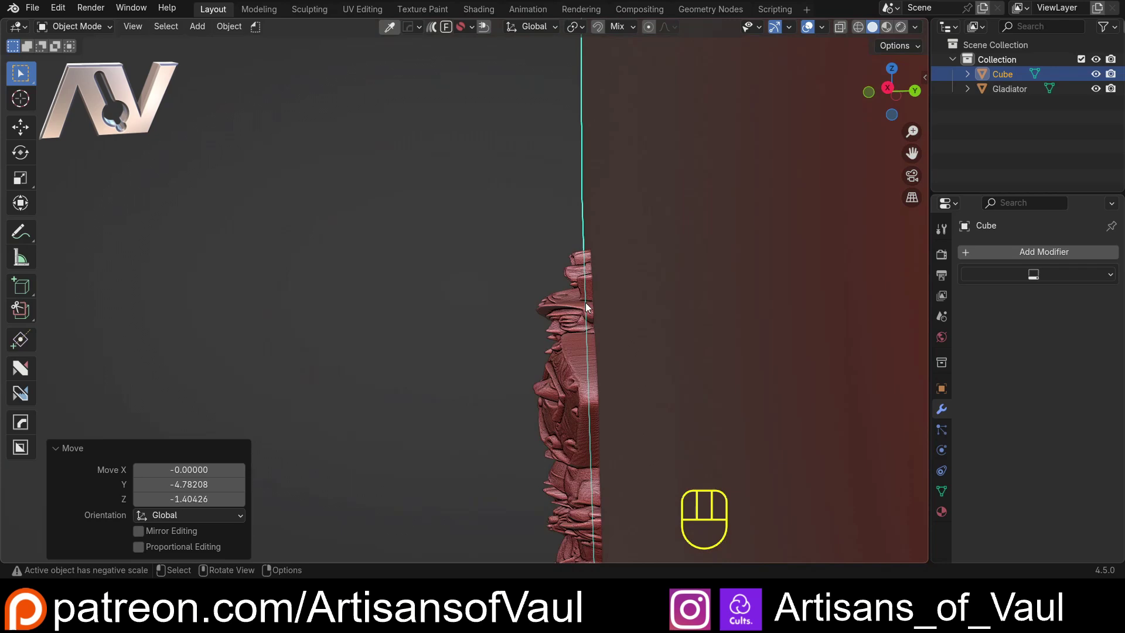
pyautogui.moveTo(574, 306); pyautogui.dragTo(542, 282)
pyautogui.middleClick(544, 294)
# Step: Set the Boolean to Float solver with the Cube as cutting object, then hide the cube
pyautogui.click(561, 315)
pyautogui.moveTo(531, 323); pyautogui.dragTo(473, 305)
pyautogui.moveTo(474, 302); pyautogui.dragTo(480, 333)
pyautogui.moveTo(972, 256); pyautogui.dragTo(880, 288)
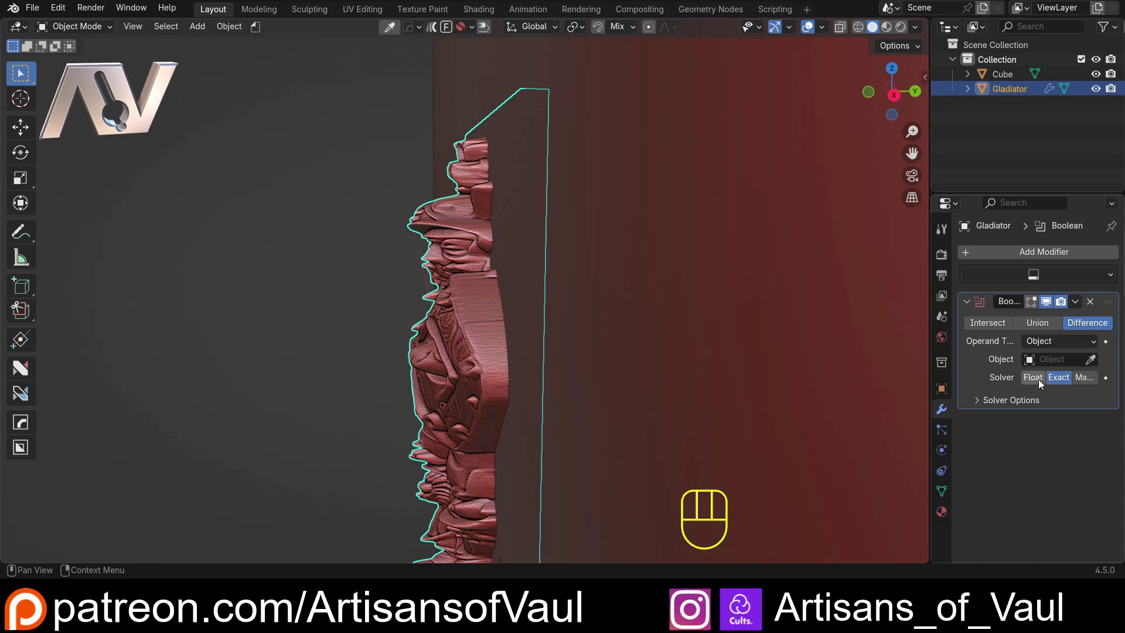
pyautogui.click(1031, 381)
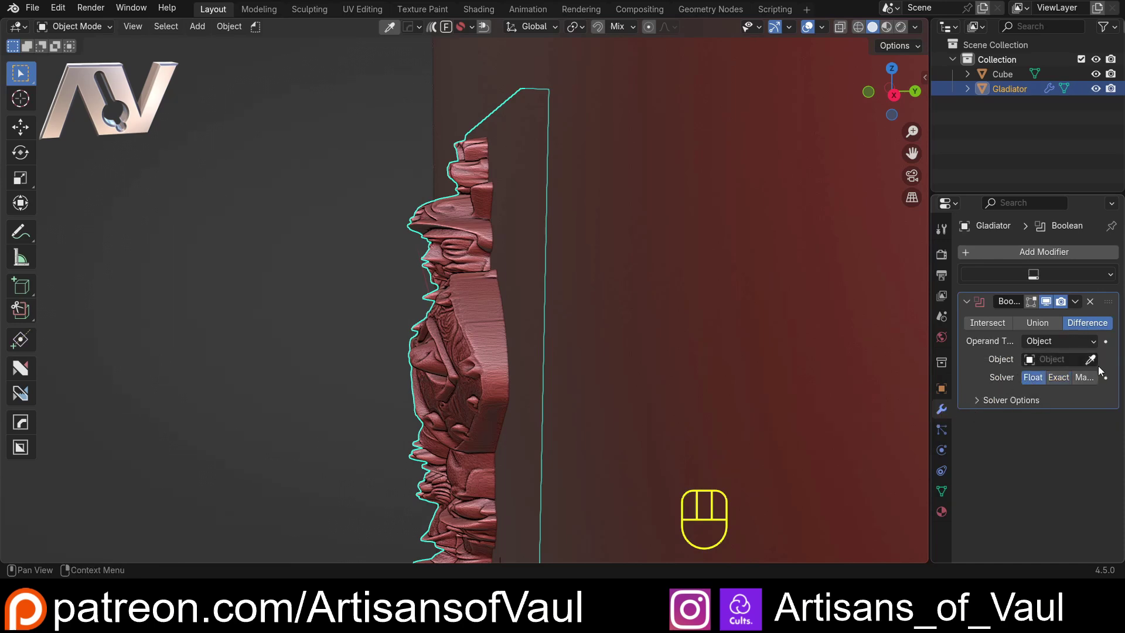
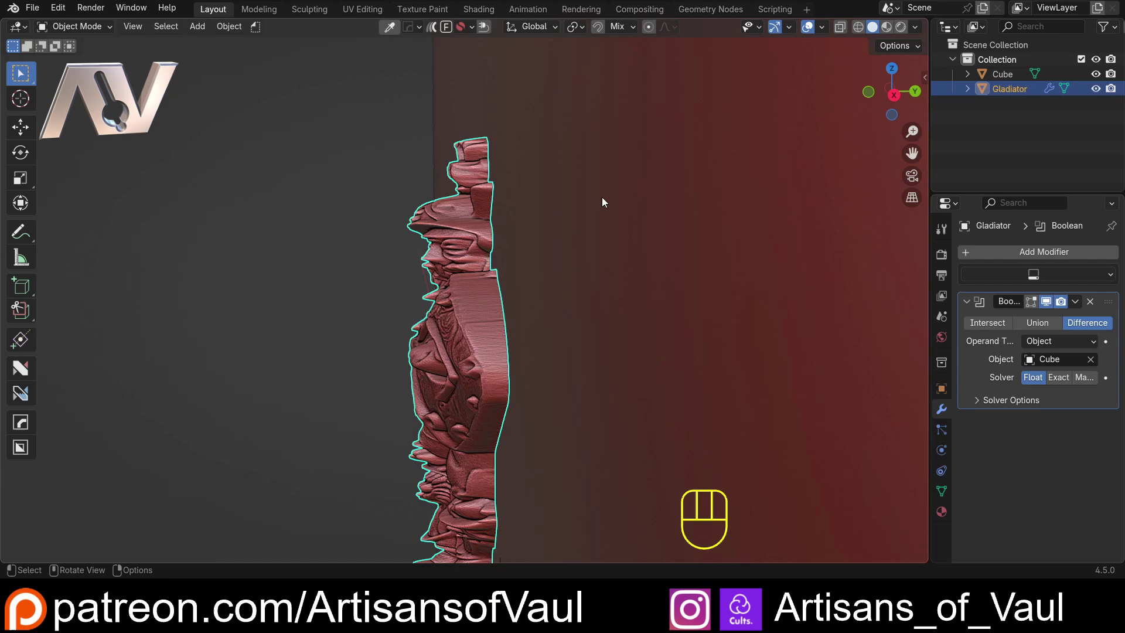
pyautogui.moveTo(540, 300); pyautogui.dragTo(556, 284)
pyautogui.click(554, 213)
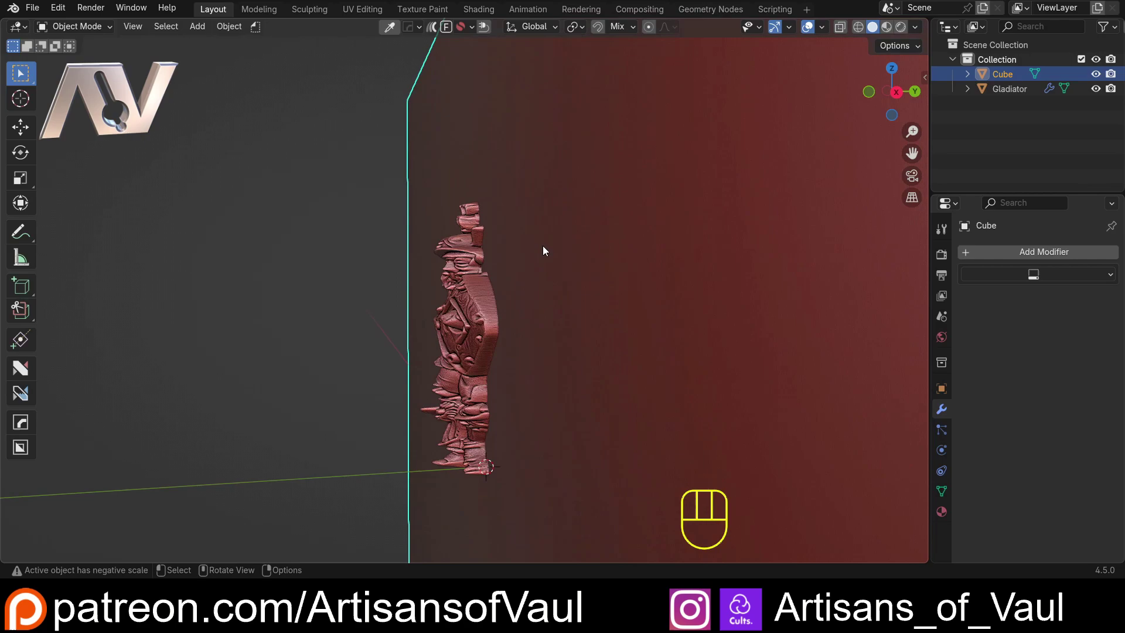
# Step: Orbit and zoom to inspect the cut-out figure from the front
pyautogui.moveTo(540, 248); pyautogui.dragTo(479, 259)
pyautogui.moveTo(600, 283); pyautogui.dragTo(339, 272)
pyautogui.moveTo(470, 265); pyautogui.dragTo(523, 252)
pyautogui.moveTo(496, 267); pyautogui.dragTo(564, 187)
pyautogui.moveTo(556, 189); pyautogui.dragTo(540, 208)
pyautogui.moveTo(535, 197); pyautogui.dragTo(500, 301)
pyautogui.moveTo(514, 252); pyautogui.dragTo(459, 253)
pyautogui.moveTo(458, 261); pyautogui.dragTo(419, 270)
pyautogui.moveTo(548, 293); pyautogui.dragTo(414, 261)
pyautogui.middleClick(409, 258)
# Step: Reselect the gladiator and apply the Boolean modifier permanently
pyautogui.click(437, 274)
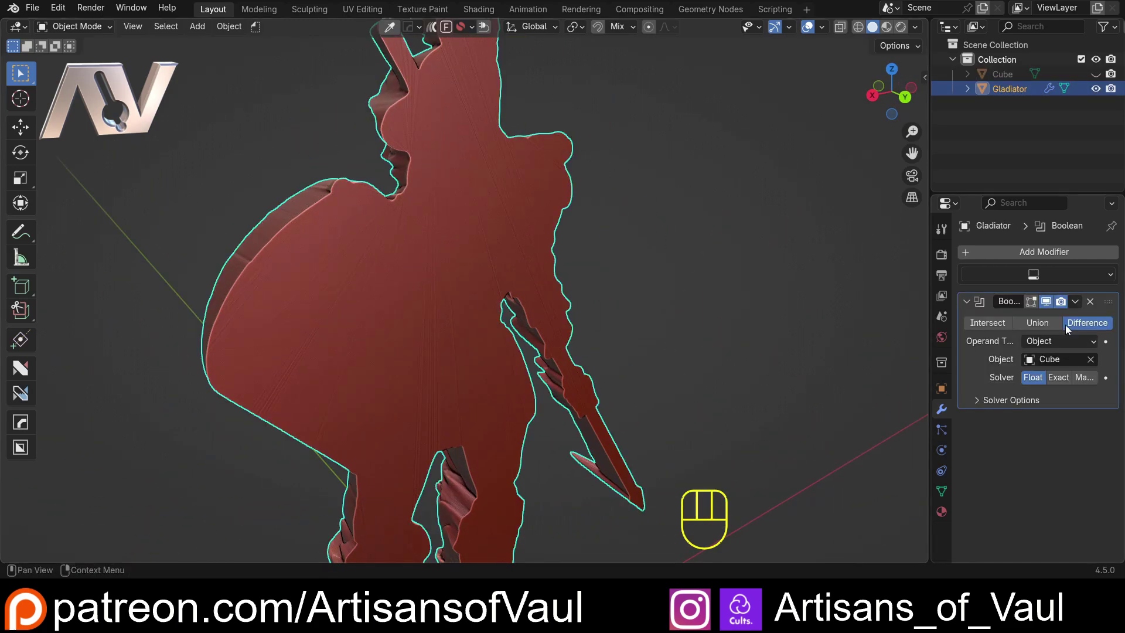
pyautogui.moveTo(1081, 305); pyautogui.dragTo(1027, 322)
pyautogui.moveTo(396, 256); pyautogui.dragTo(392, 265)
pyautogui.moveTo(527, 275); pyautogui.dragTo(393, 282)
# Step: In face select mode pick the flat back faces and snap the 3D cursor to them
pyautogui.press('Tab')
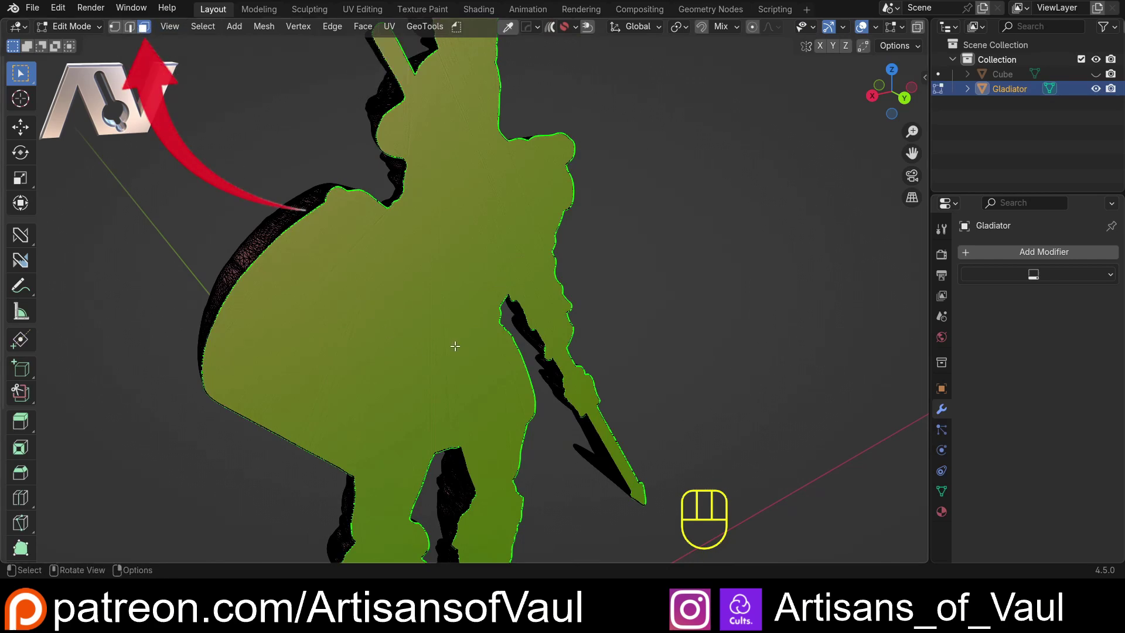
pyautogui.click(622, 289)
pyautogui.click(439, 271)
pyautogui.moveTo(439, 274); pyautogui.dragTo(385, 269)
pyautogui.middleClick(449, 257)
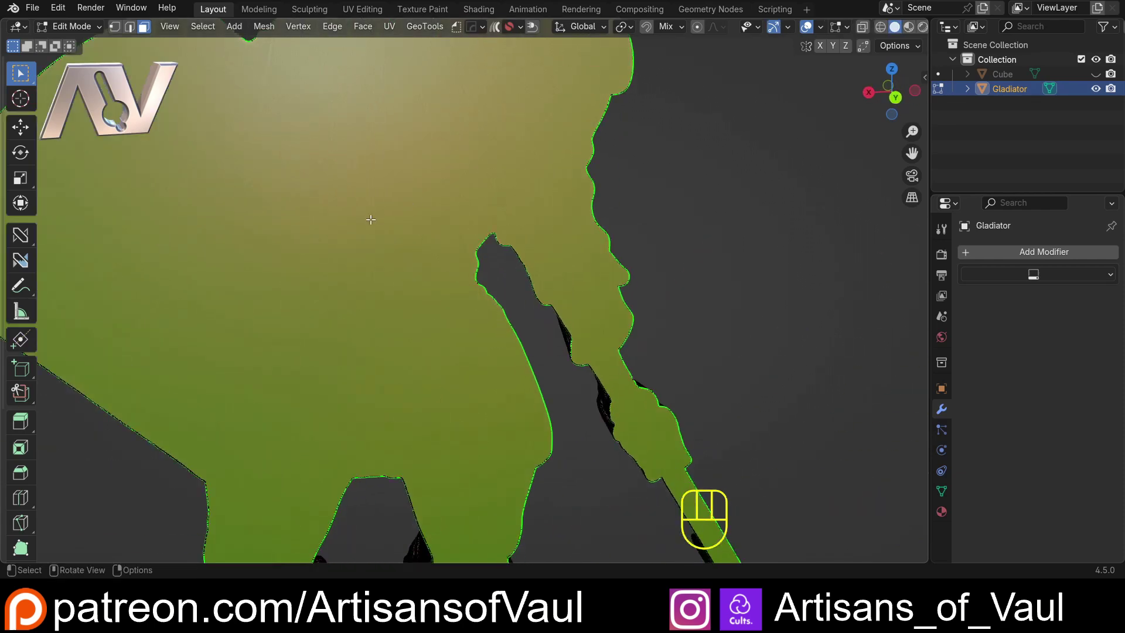
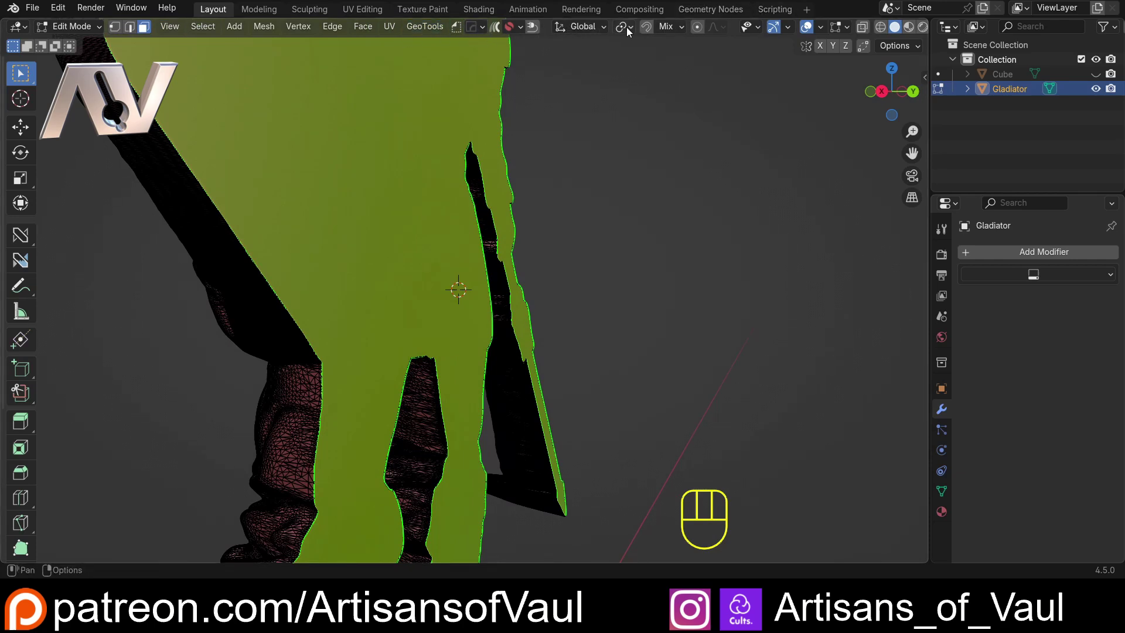
pyautogui.moveTo(635, 31); pyautogui.dragTo(642, 78)
# Step: With the 3D cursor as pivot, scale the gladiator along Y by 0.5 in side view
pyautogui.moveTo(477, 228); pyautogui.dragTo(519, 233)
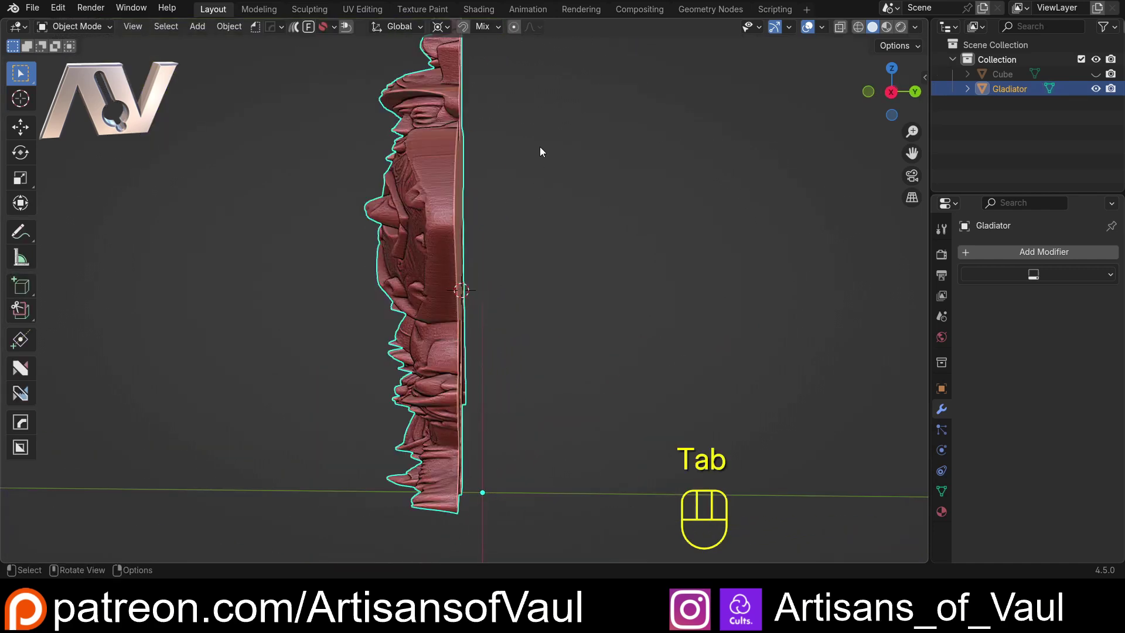
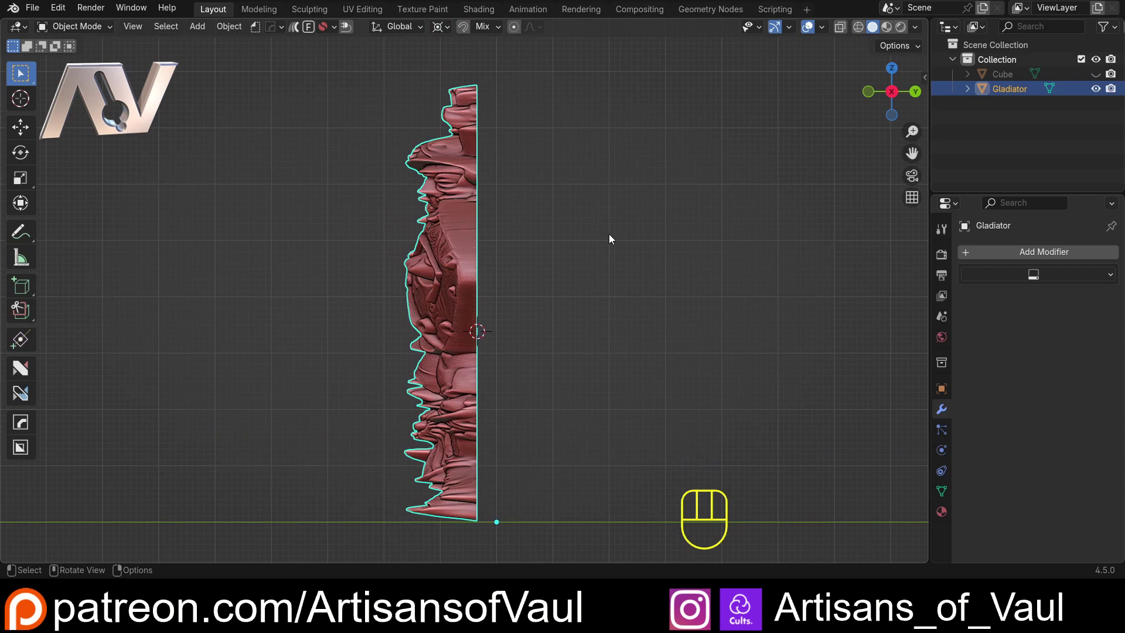
pyautogui.moveTo(716, 241); pyautogui.dragTo(734, 200)
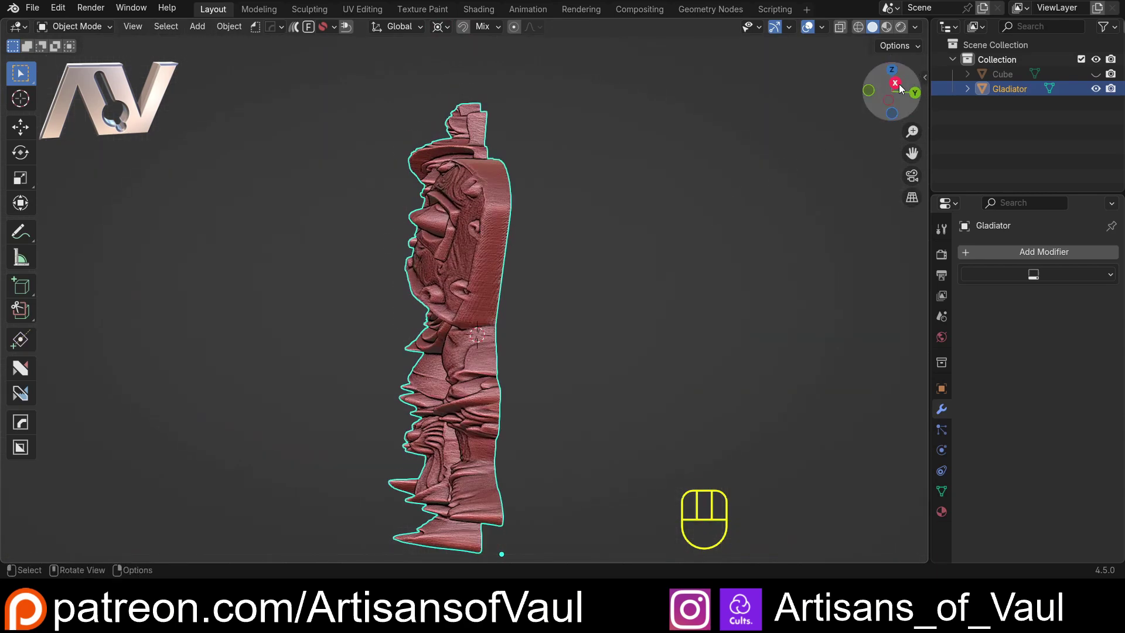
pyautogui.click(901, 87)
pyautogui.moveTo(522, 330); pyautogui.dragTo(528, 274)
pyautogui.moveTo(527, 273); pyautogui.dragTo(516, 311)
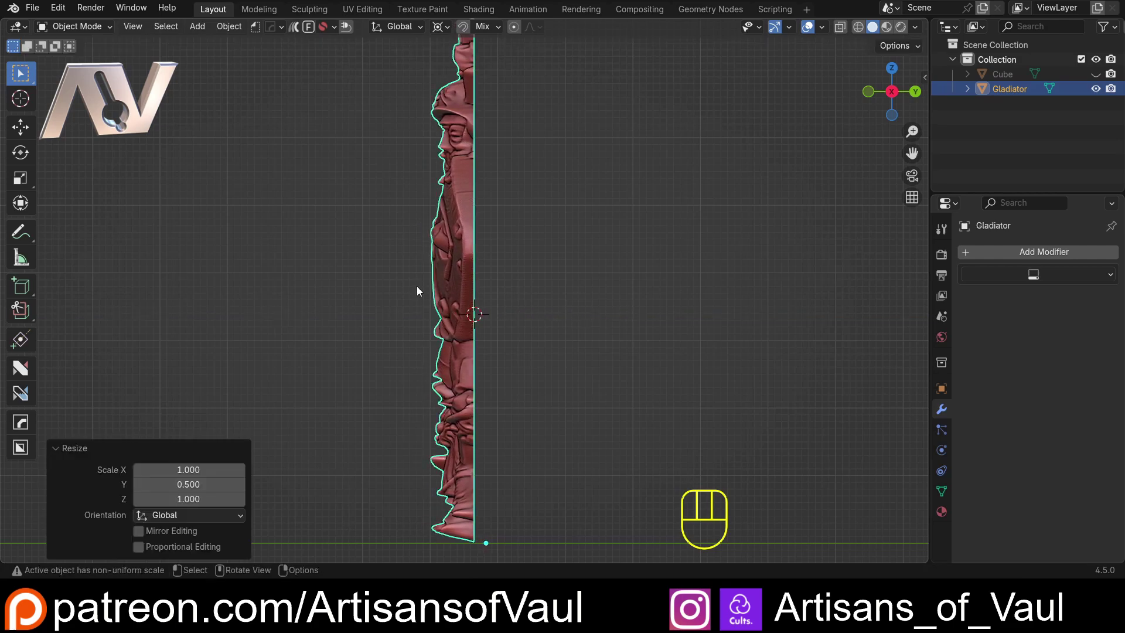
# Step: Orbit around the thinned figure to check it front-on
pyautogui.moveTo(378, 269); pyautogui.dragTo(512, 280)
pyautogui.click(612, 324)
pyautogui.moveTo(585, 315); pyautogui.dragTo(543, 284)
pyautogui.moveTo(551, 215); pyautogui.dragTo(455, 261)
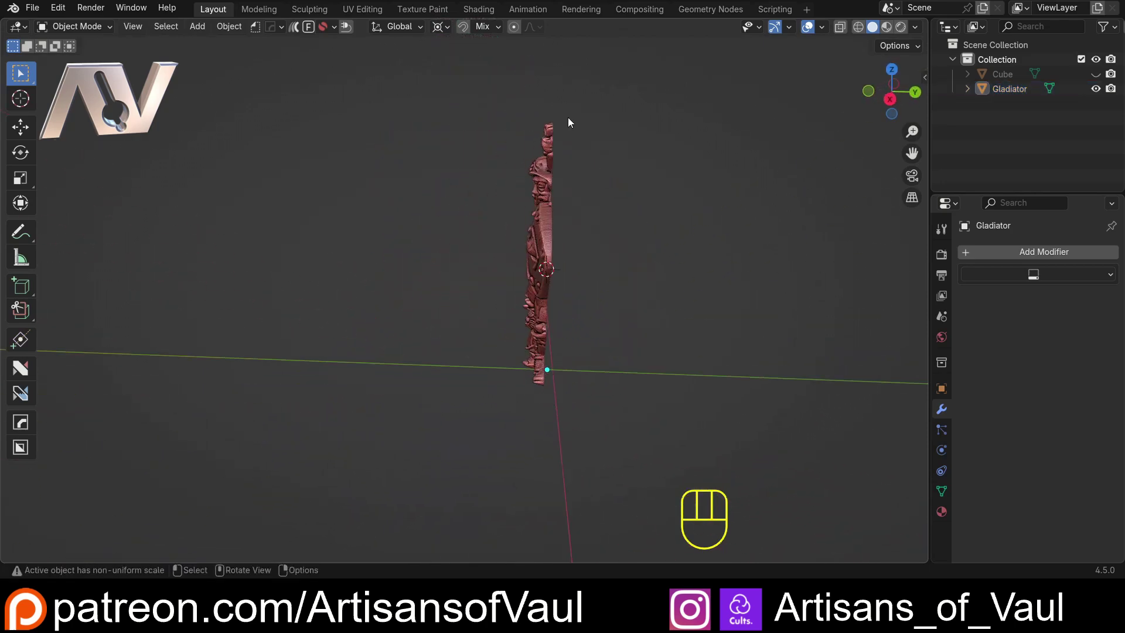
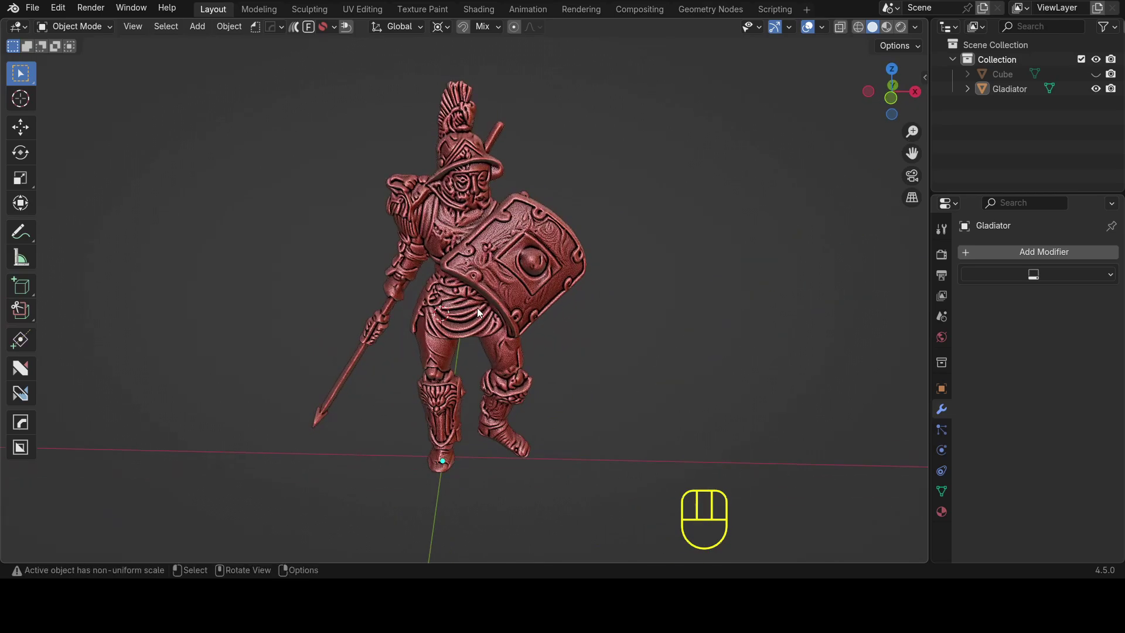
# Step: Orbit the view around the half-depth gladiator to check its relief detail
pyautogui.moveTo(439, 326); pyautogui.dragTo(407, 331)
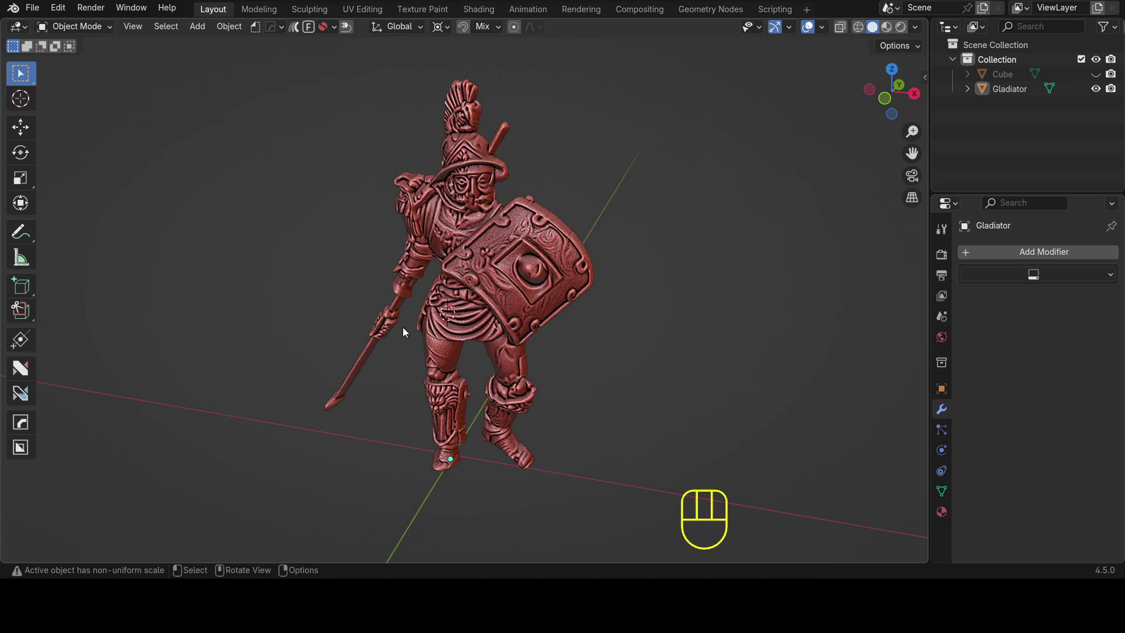
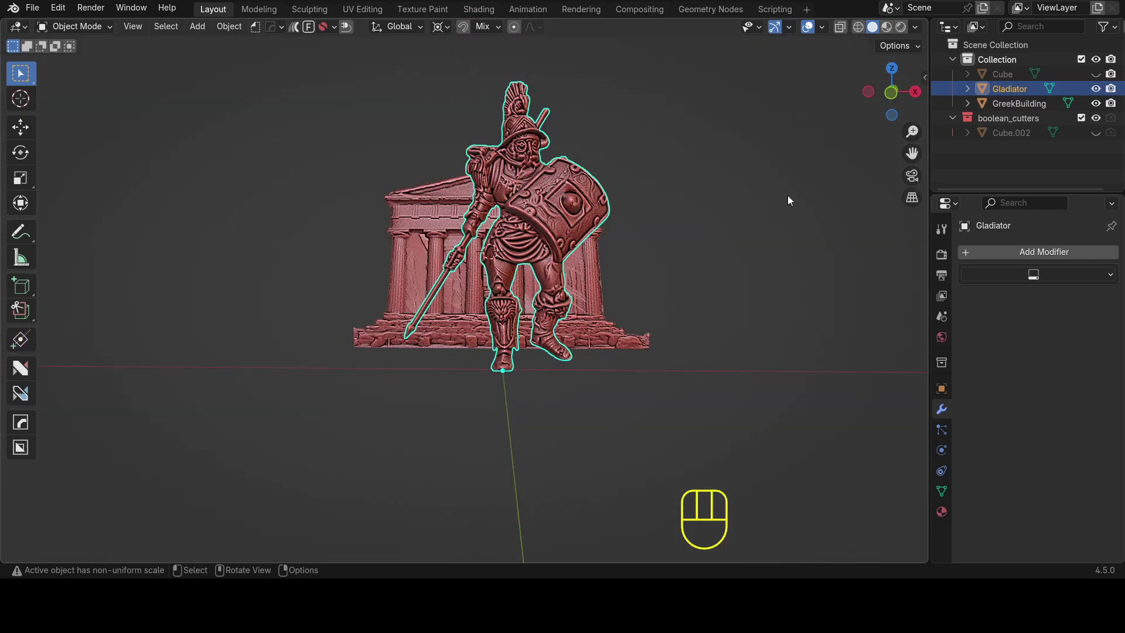
# Step: Move the gladiator down onto the temple relief's steps
pyautogui.click(892, 98)
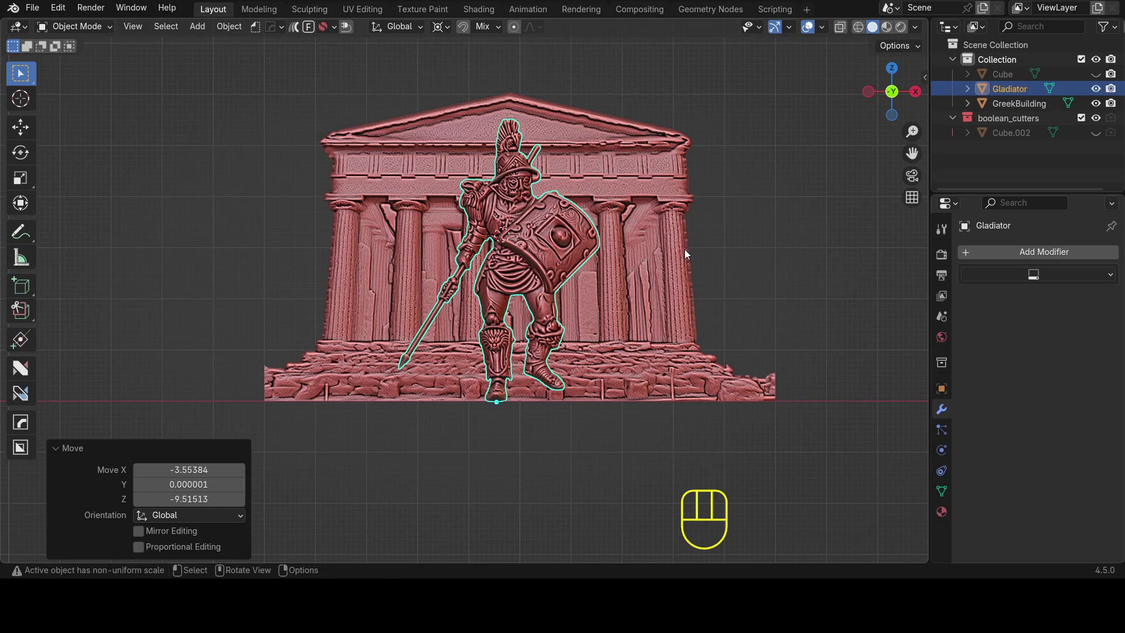
pyautogui.moveTo(689, 225); pyautogui.dragTo(499, 263)
pyautogui.moveTo(529, 260); pyautogui.dragTo(492, 266)
pyautogui.moveTo(506, 254); pyautogui.dragTo(528, 242)
pyautogui.middleClick(553, 261)
# Step: From side view push the gladiator back along Y against the temple facade
pyautogui.click(902, 102)
pyautogui.moveTo(622, 256); pyautogui.dragTo(551, 266)
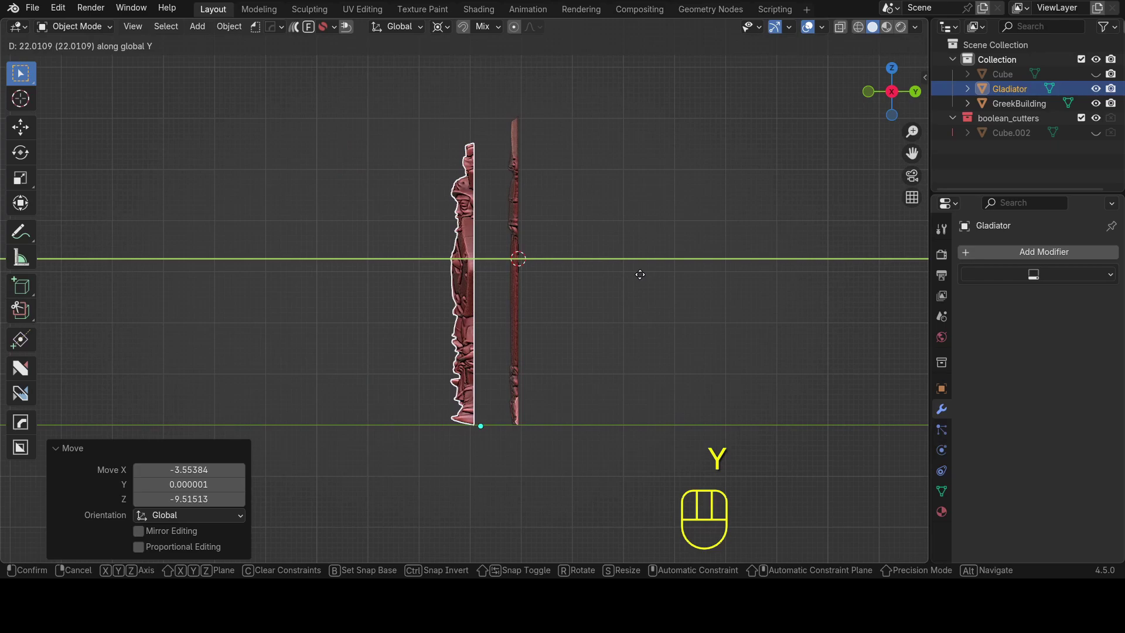
pyautogui.moveTo(600, 253); pyautogui.dragTo(764, 277)
pyautogui.moveTo(611, 307); pyautogui.dragTo(684, 299)
pyautogui.click(698, 354)
pyautogui.moveTo(605, 350); pyautogui.dragTo(544, 352)
pyautogui.click(715, 254)
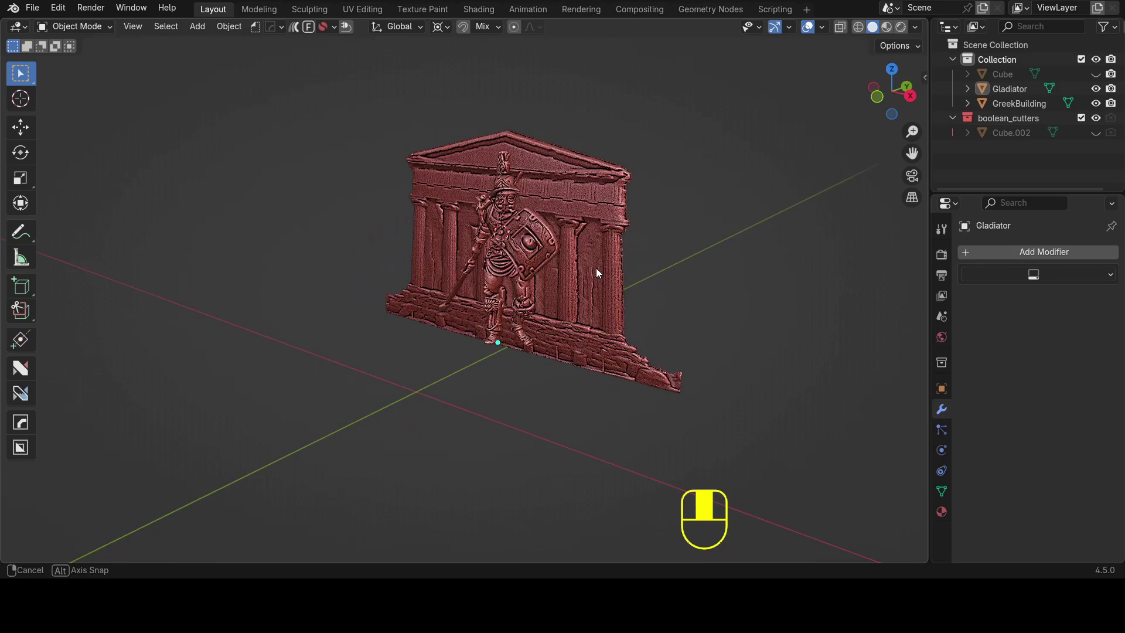